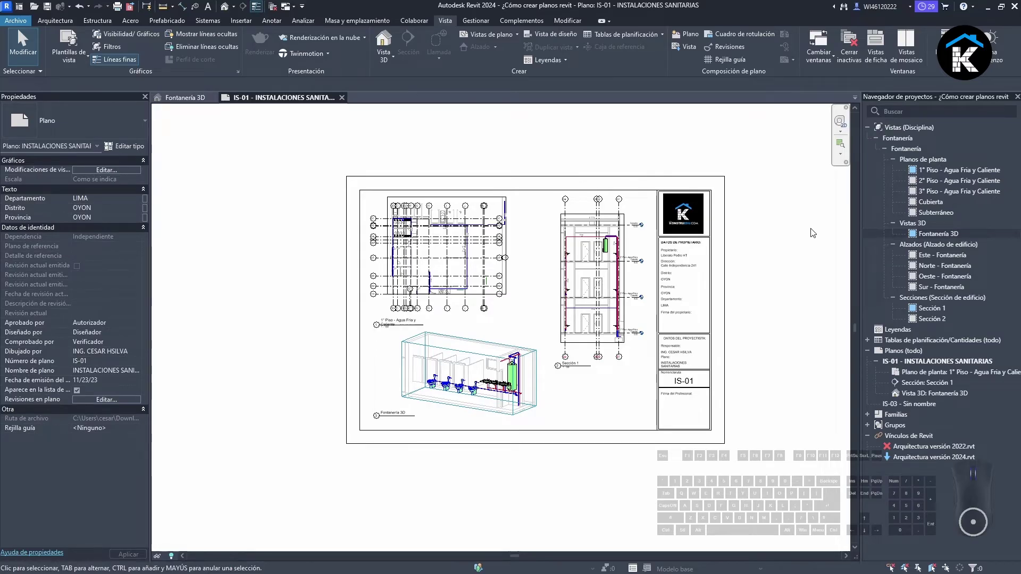
Show the Archivo > Exportar submenu listing the export formats, including PDF.
key(ctrl+2)
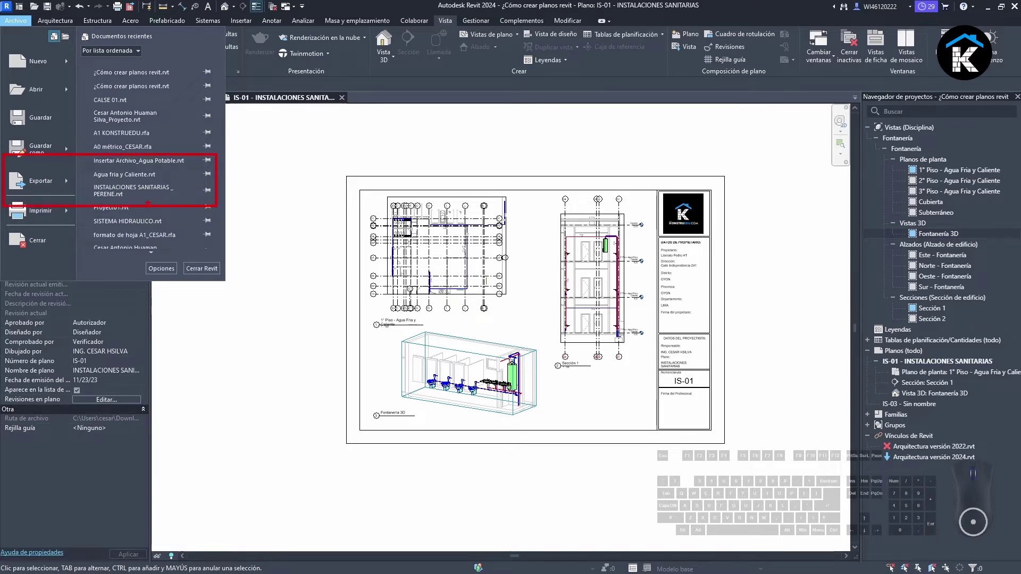
click(18, 24)
click(66, 193)
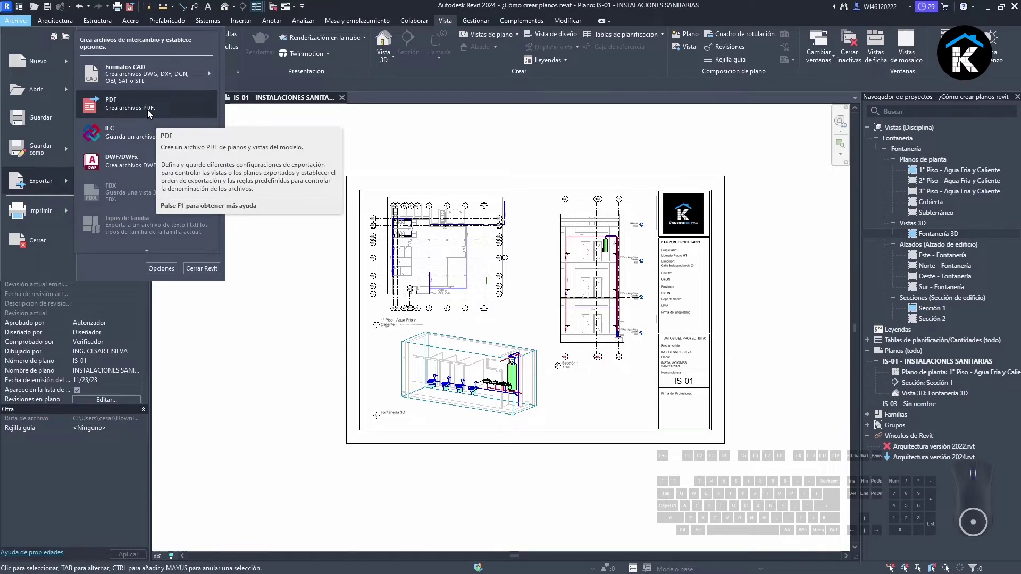
Start a PDF export and bring up the chooser for which views and sheets to include.
click(148, 114)
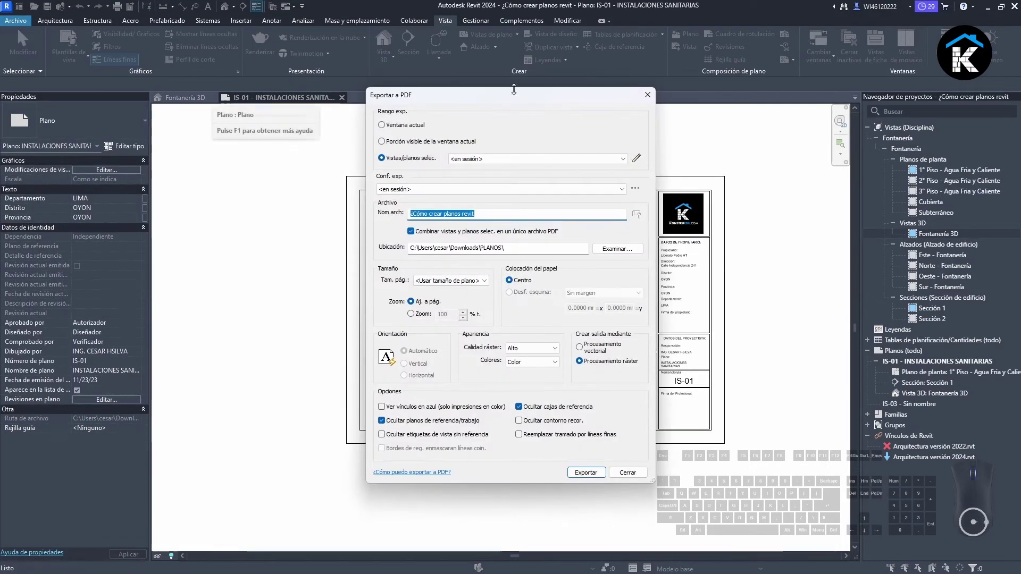
drag(482, 91, 330, 93)
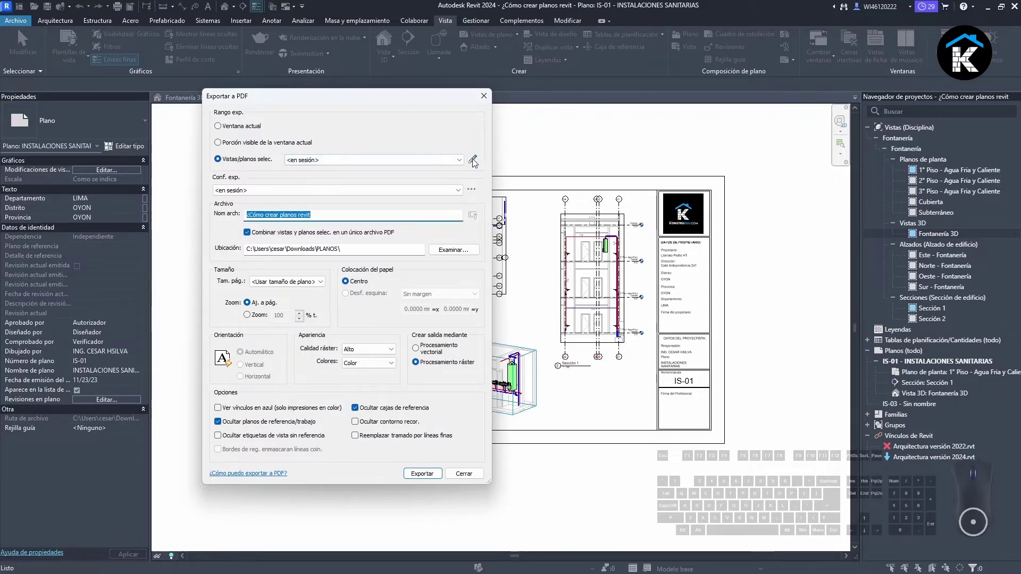
click(478, 158)
Unhide all views/sheets and tick only Plano: IS-01 INSTALACIONES SANITARIAS for export.
click(350, 204)
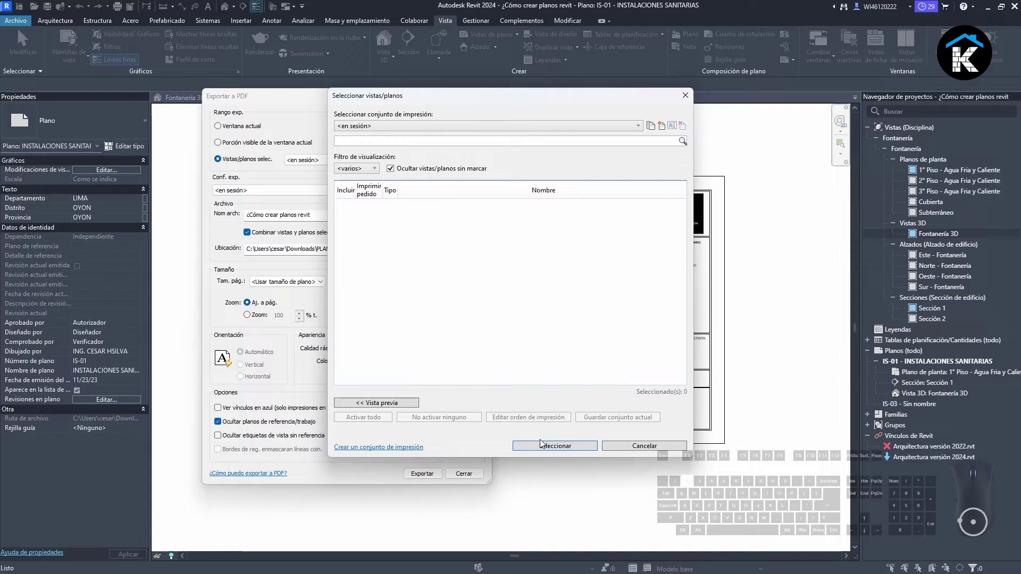
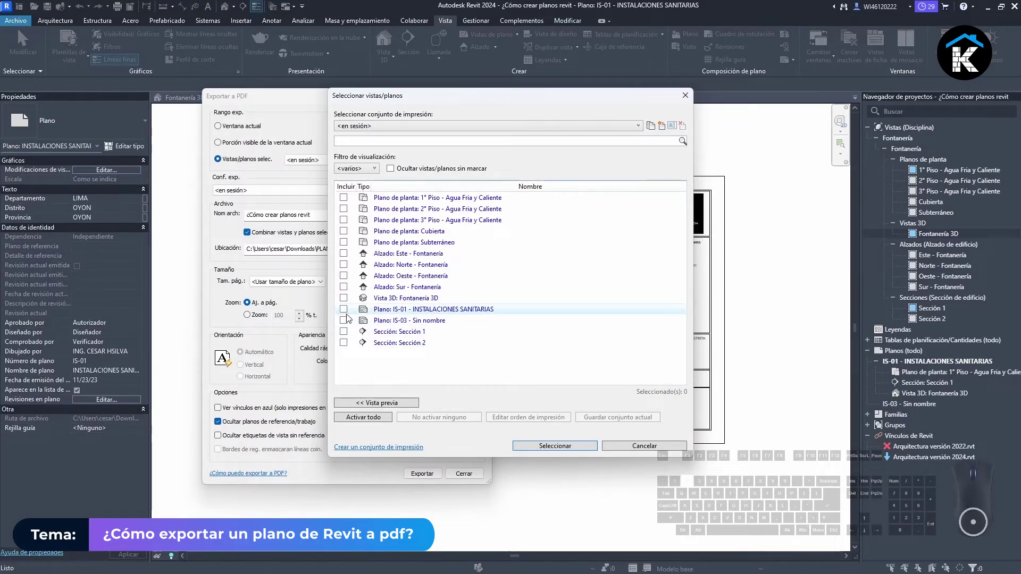
click(348, 310)
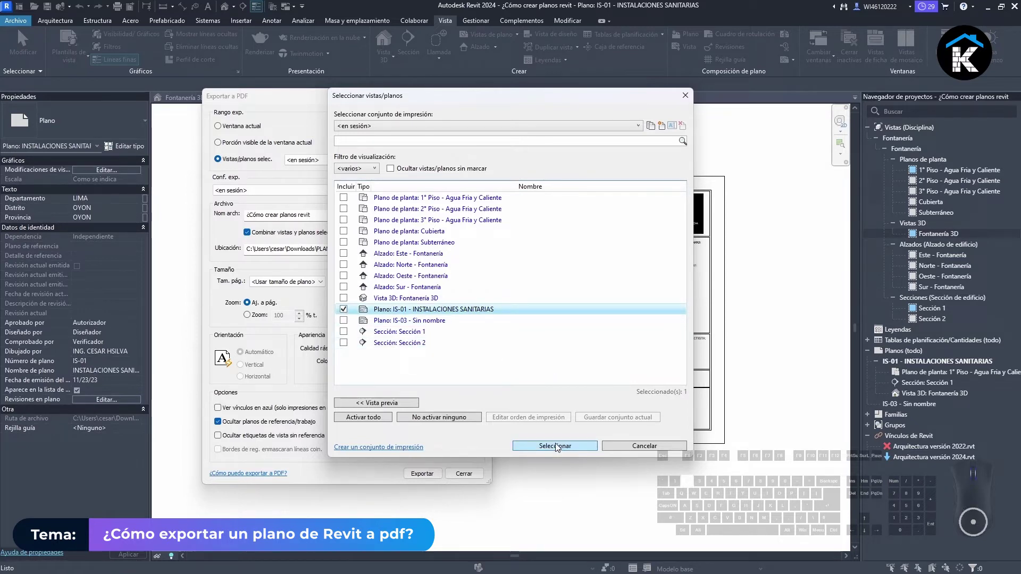
Confirm the sheet selection and create a new export setup named KONSTRUEDU.
click(558, 444)
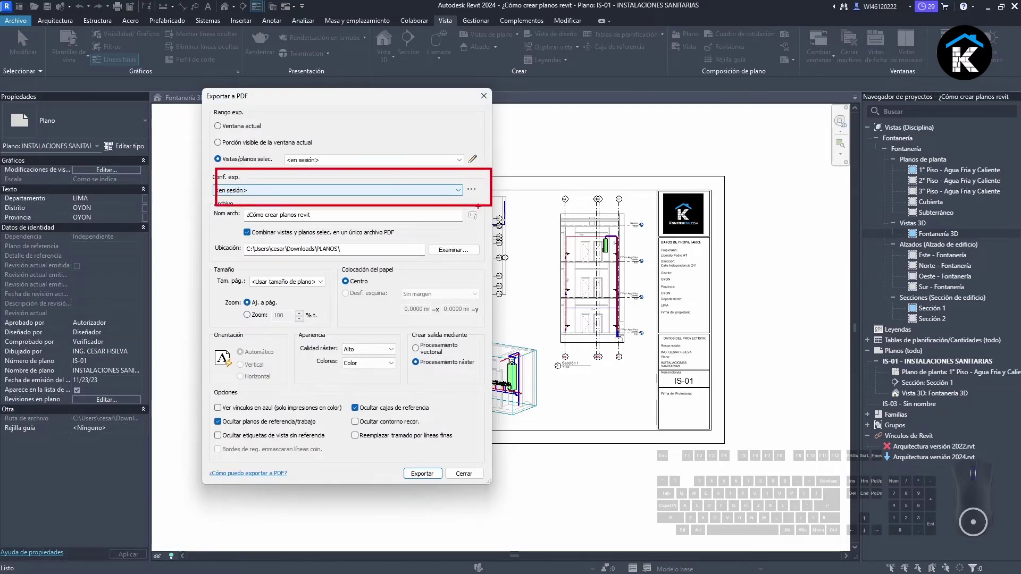
click(475, 193)
click(509, 215)
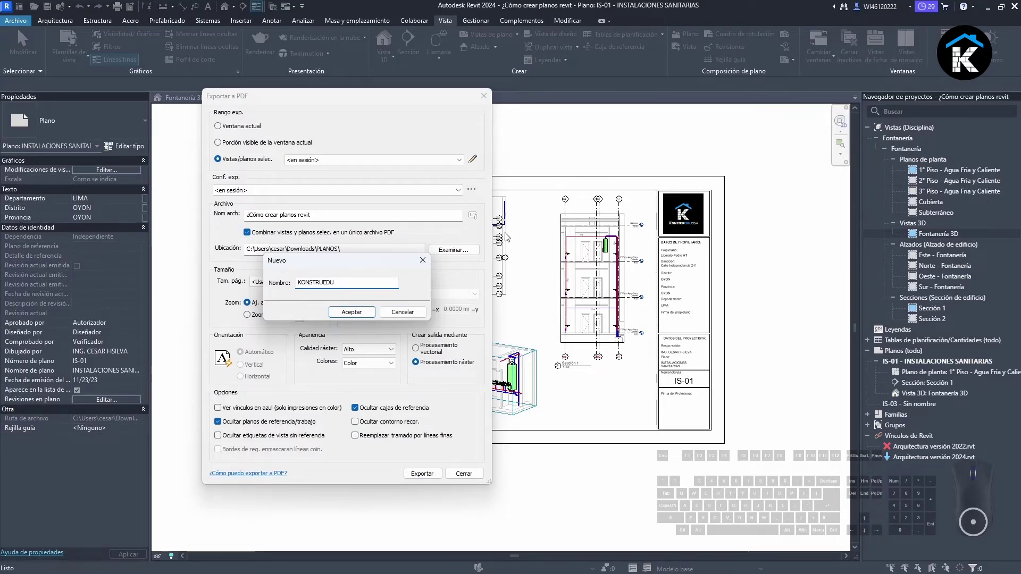
click(346, 317)
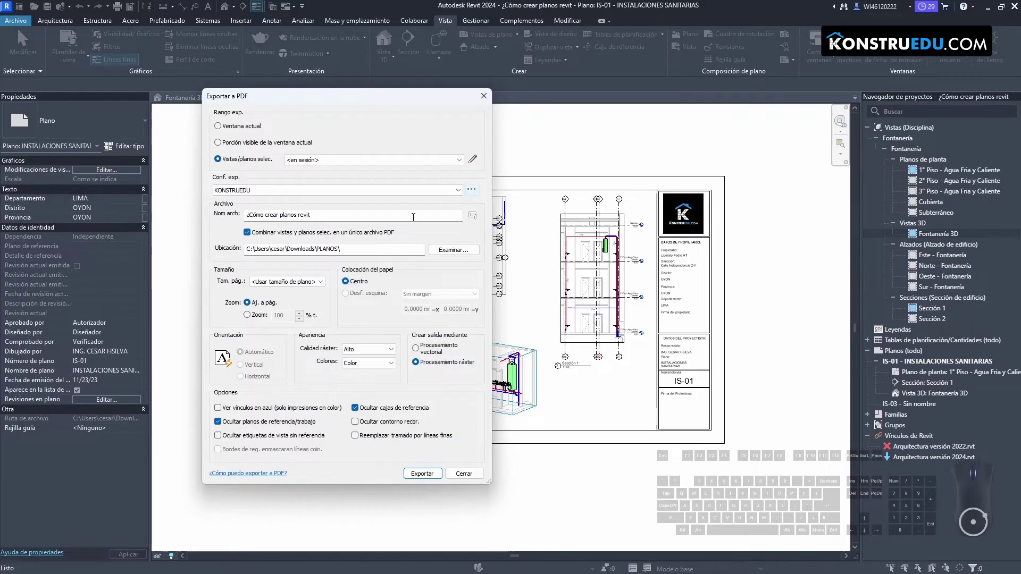
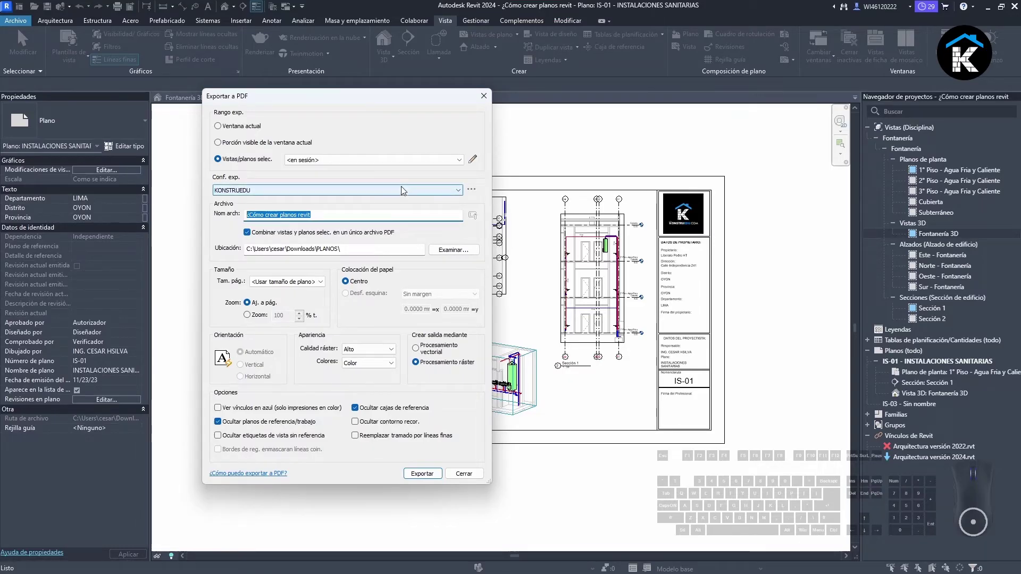
Replace the PDF file name with IS-01 INSTALACIONES SANITARIAS.
key(s)
key(KP_0)
key(KP_1)
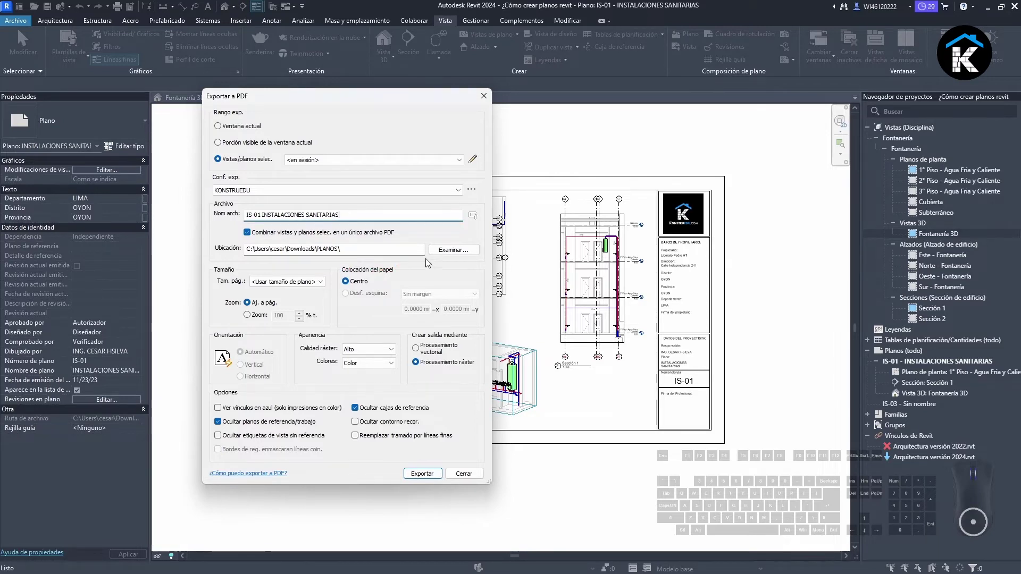
click(443, 254)
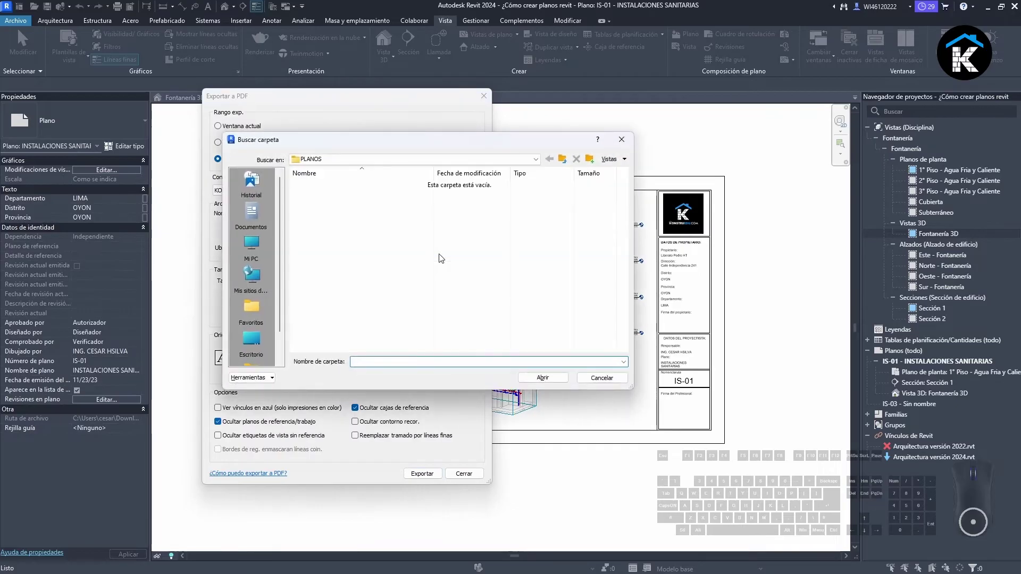
drag(449, 146, 536, 158)
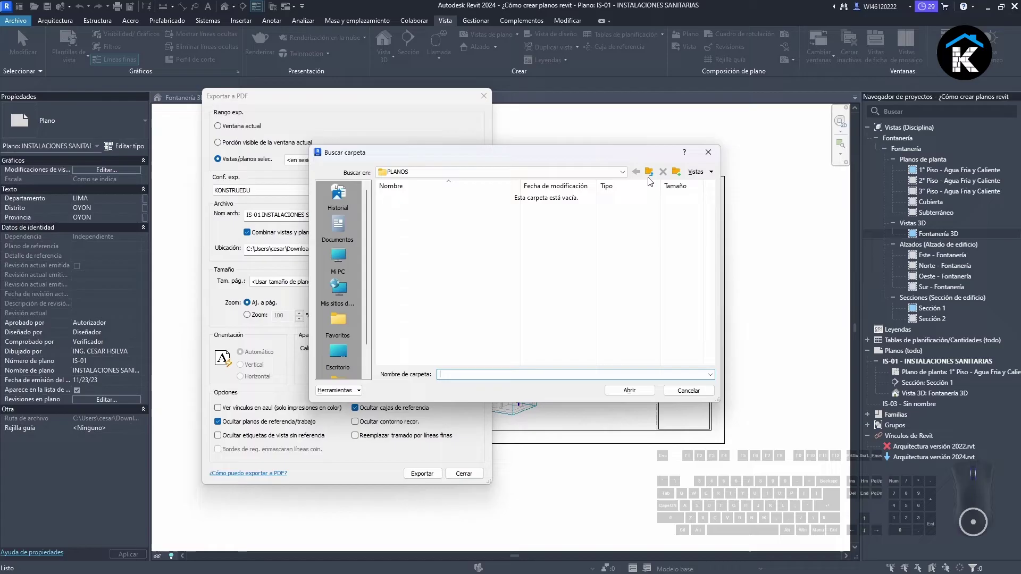
click(654, 174)
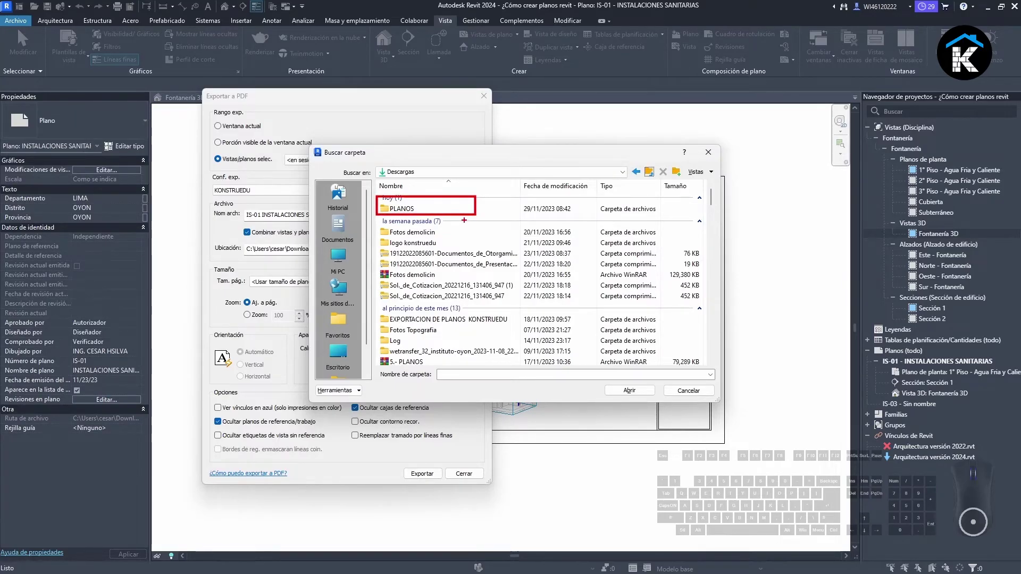
double_click(437, 212)
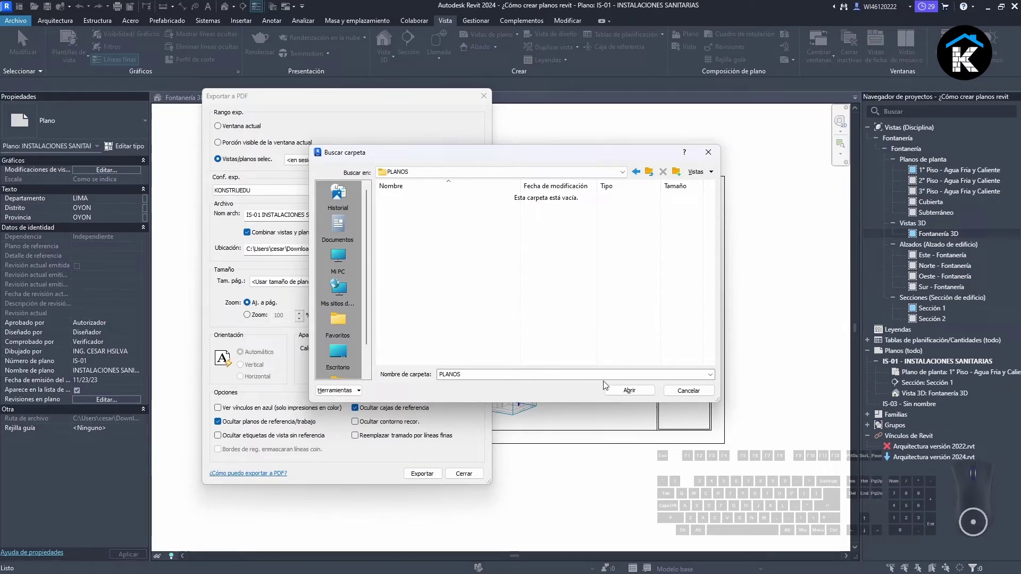
click(642, 394)
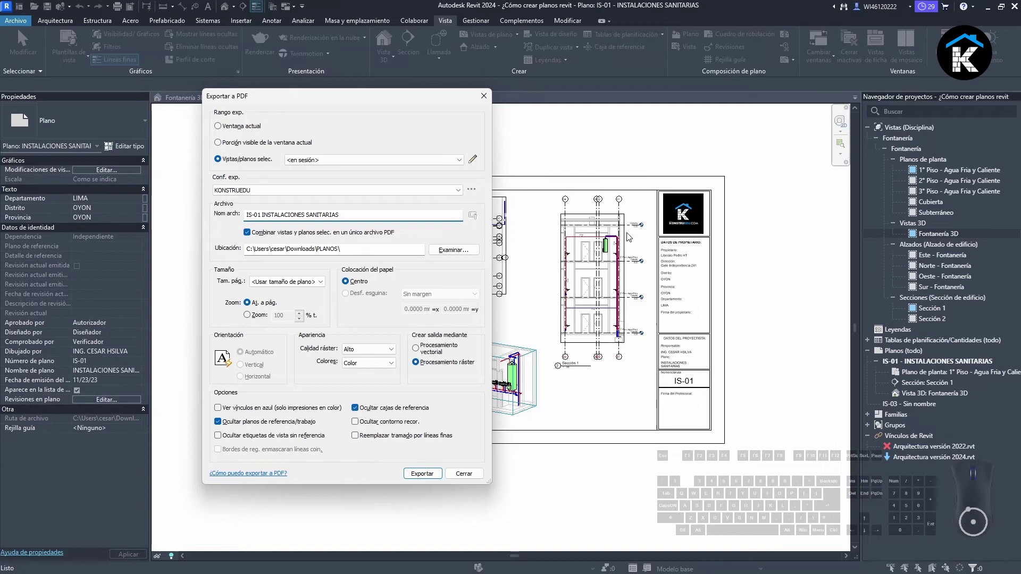
Hide crop region boundaries and export sheet IS-01 to PDF in the PLANOS folder.
click(357, 423)
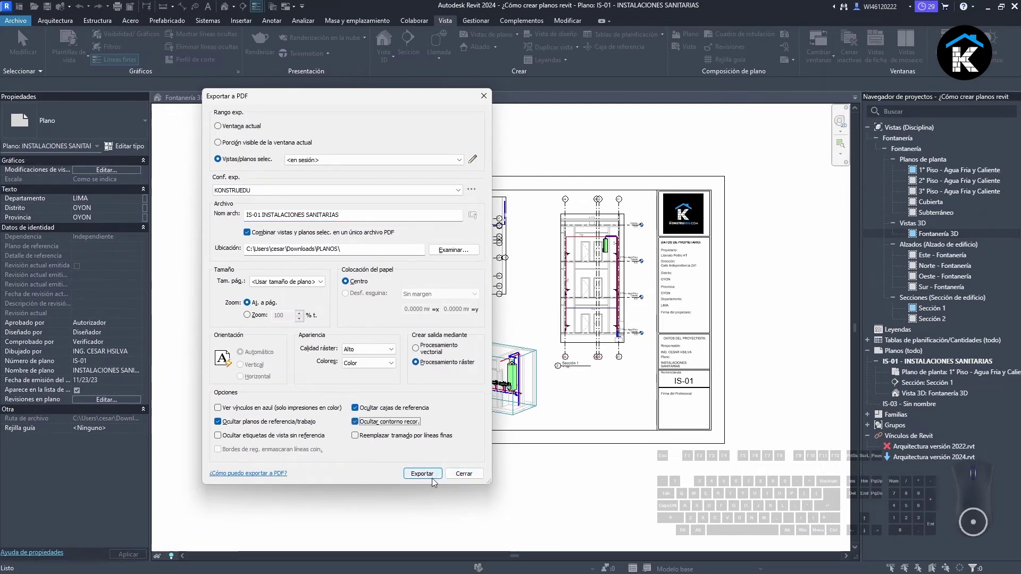
click(436, 478)
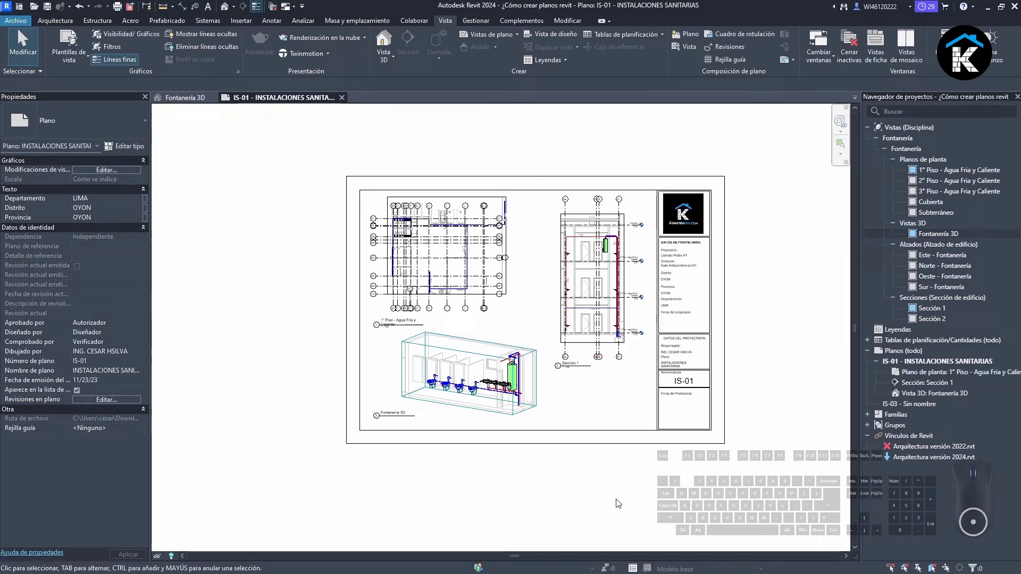
Review the exported IS-01 INSTALACIONES SANITARIAS PDF in Edge from the PLANOS folder, then return to Revit.
click(244, 118)
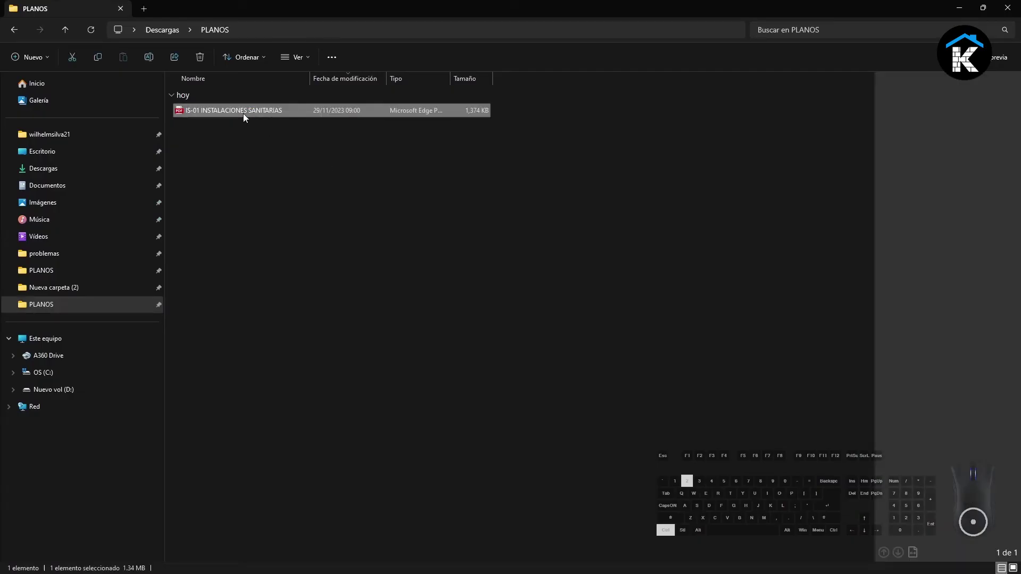
click(244, 118)
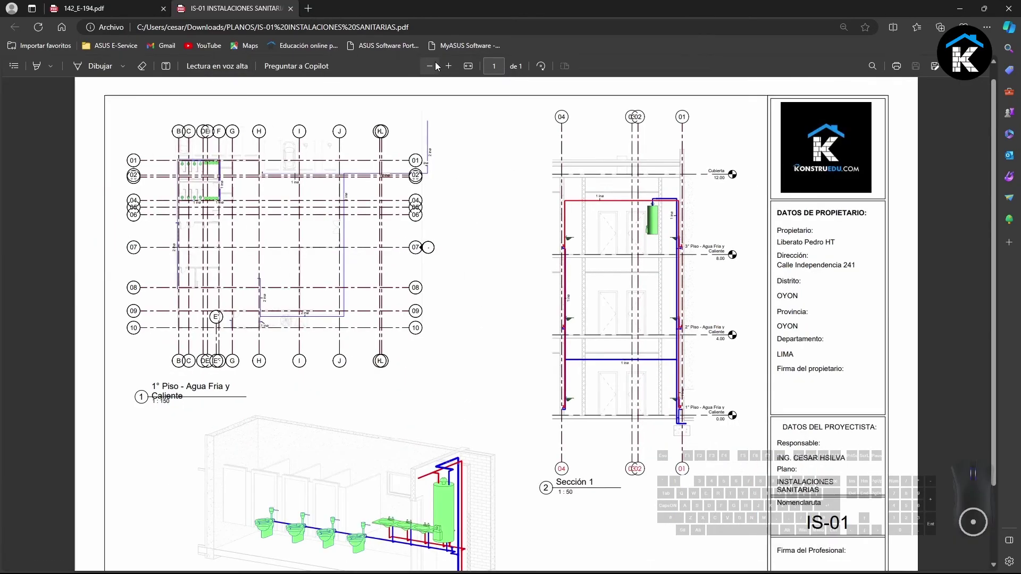
scroll(down, 3)
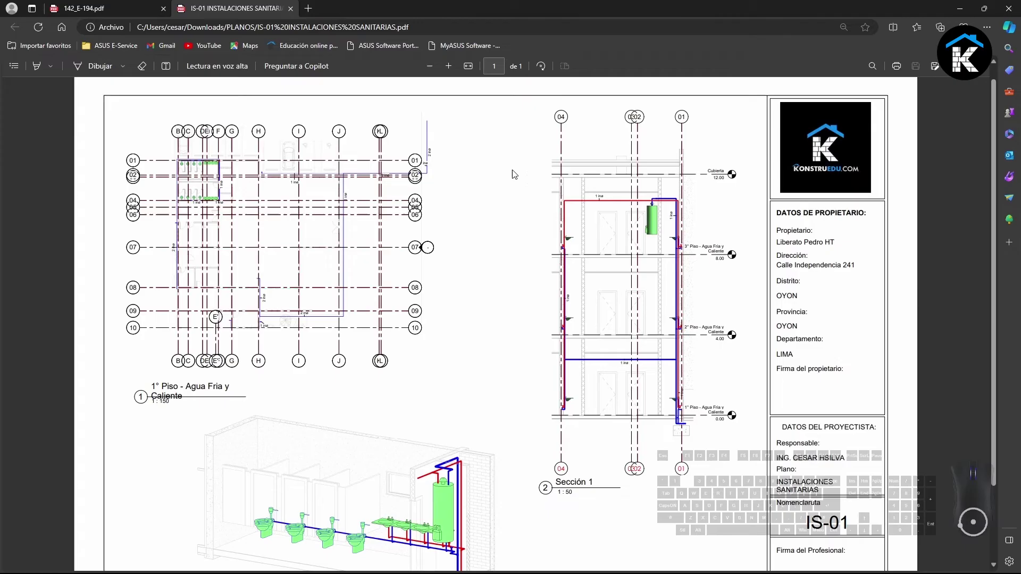
scroll(down, 3)
scroll(up, 3)
scroll(up, 3)
scroll(up, 3)
click(488, 298)
scroll(up, 3)
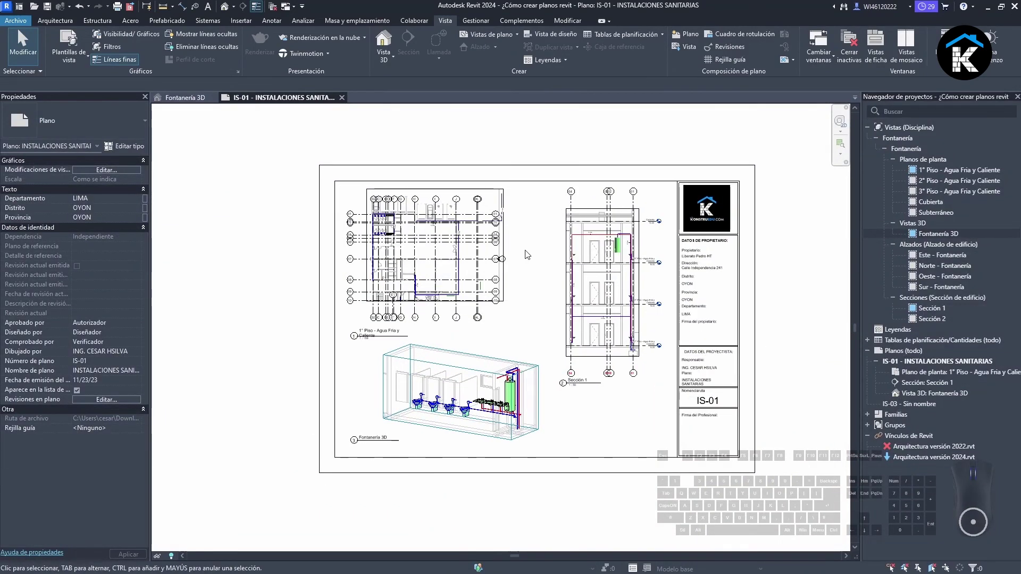
Reopen the PDF export via Archivo > Exportar and choose the saved KONSTRUEDU setup.
click(14, 26)
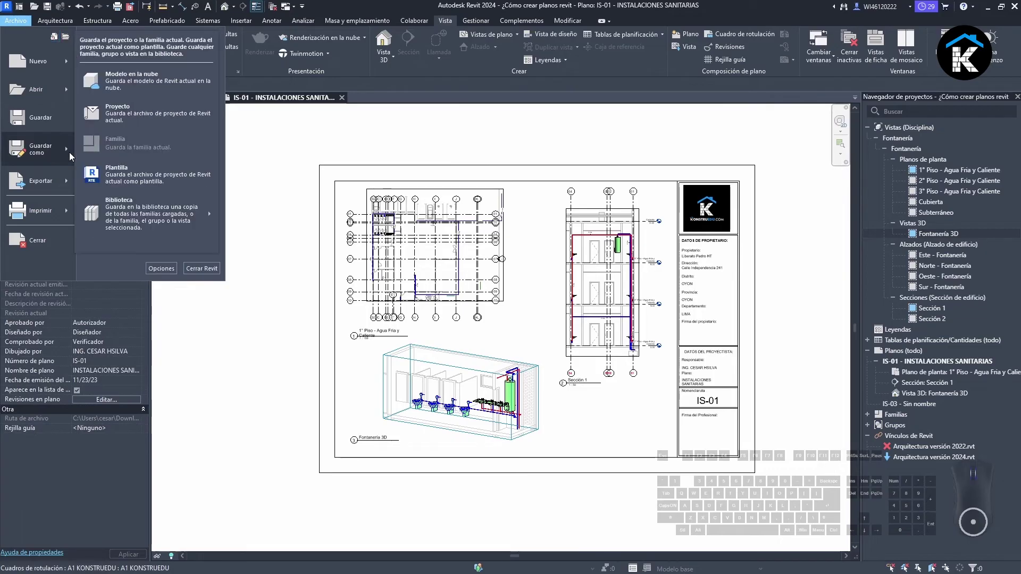
click(61, 190)
click(165, 112)
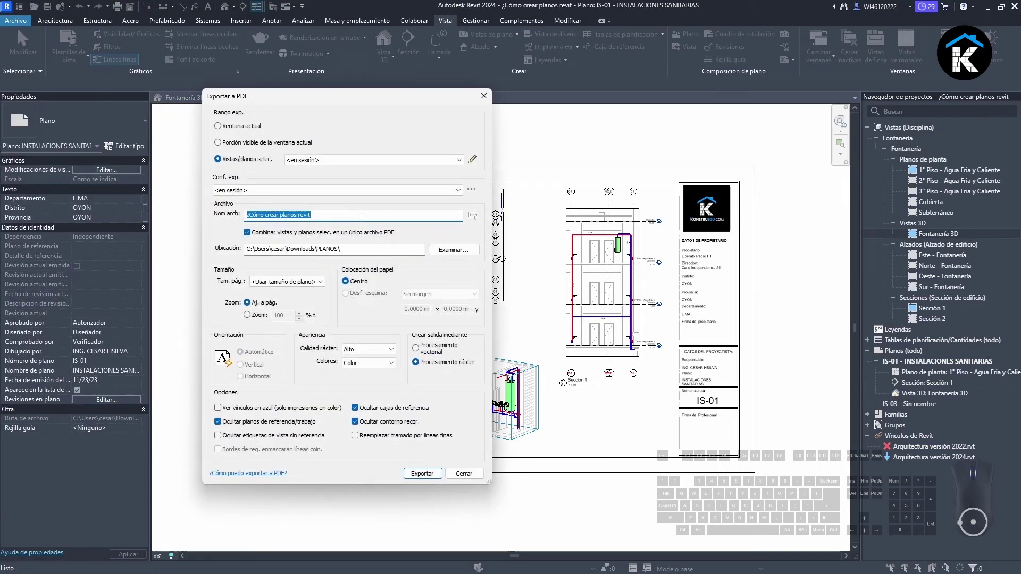
click(464, 190)
click(225, 209)
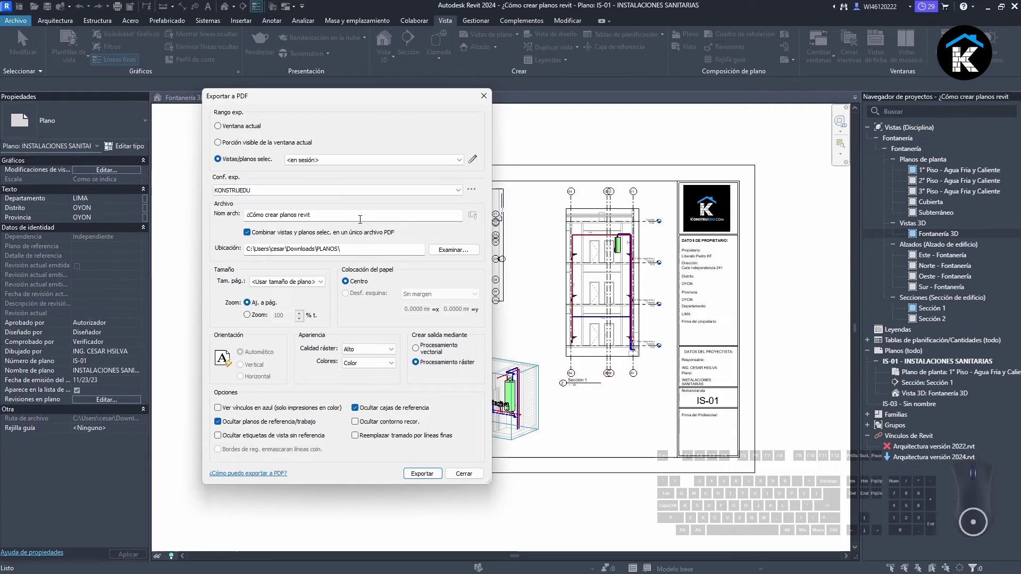
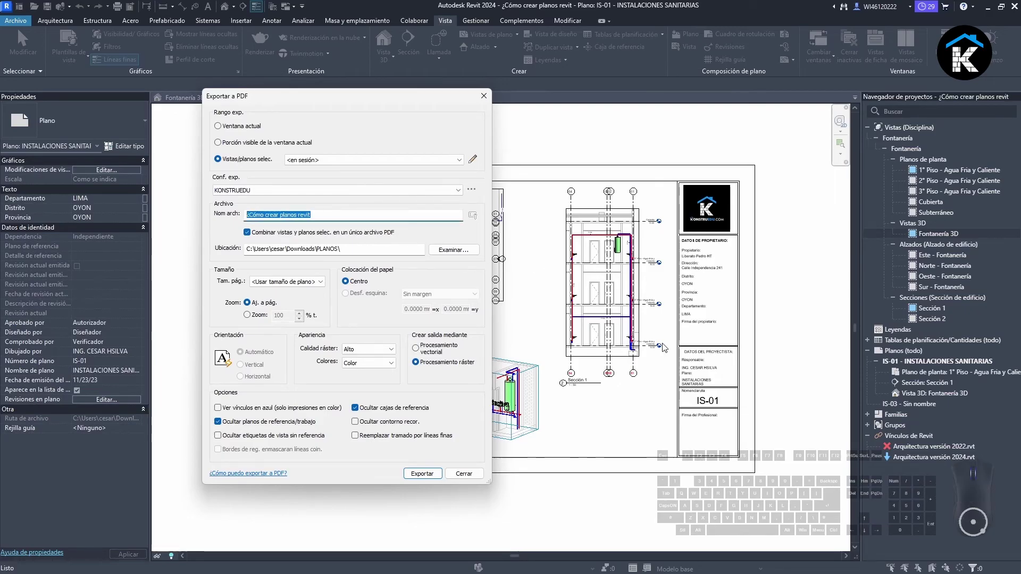
Name the file IS-01 INSTALACIONES SANITARIAS 02 and export the sheet a second time.
key(i)
key(s)
key(KP_Subtract)
key(KP_0)
key(KP_1)
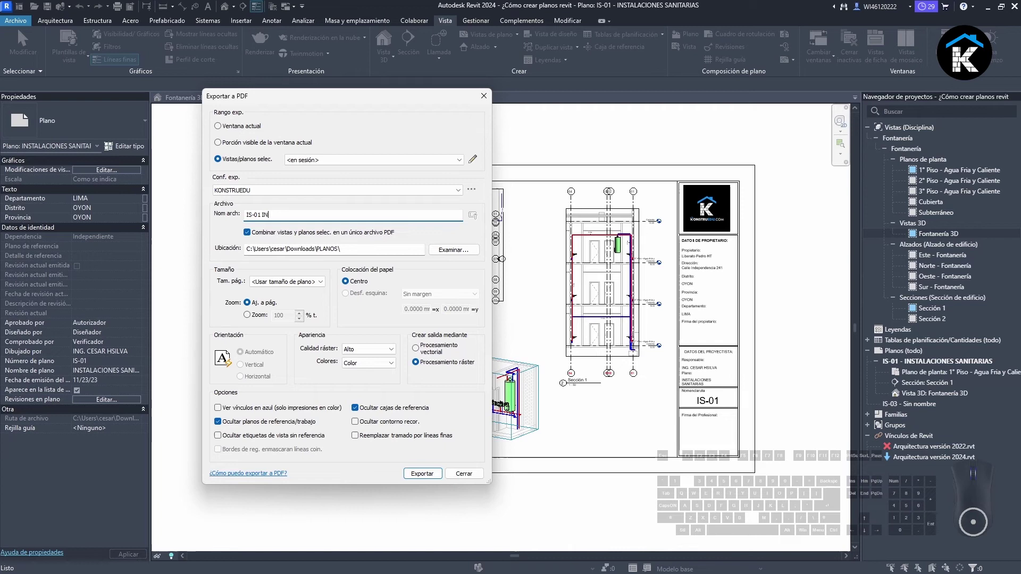
key(a)
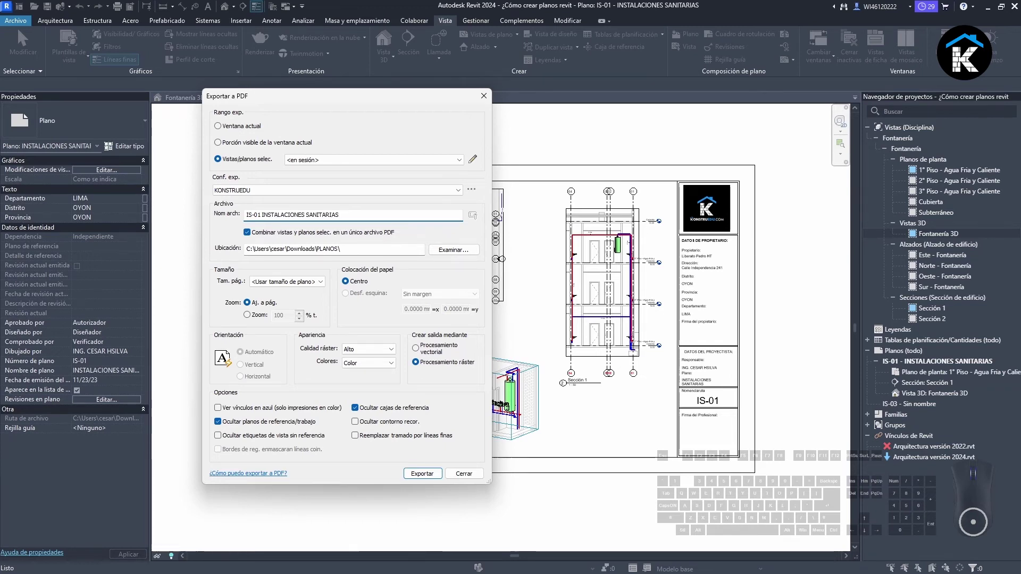
key(KP_0)
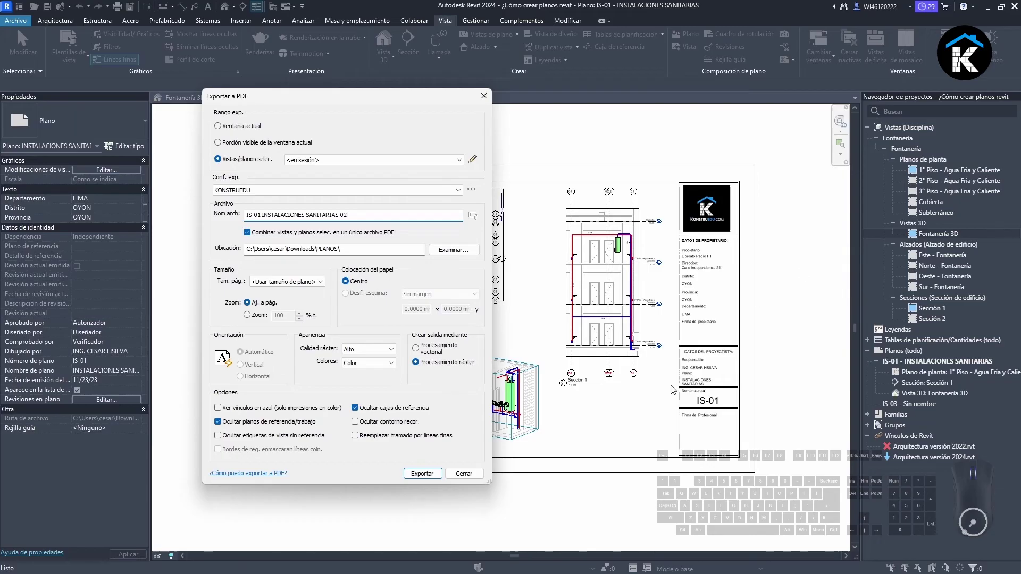
click(435, 474)
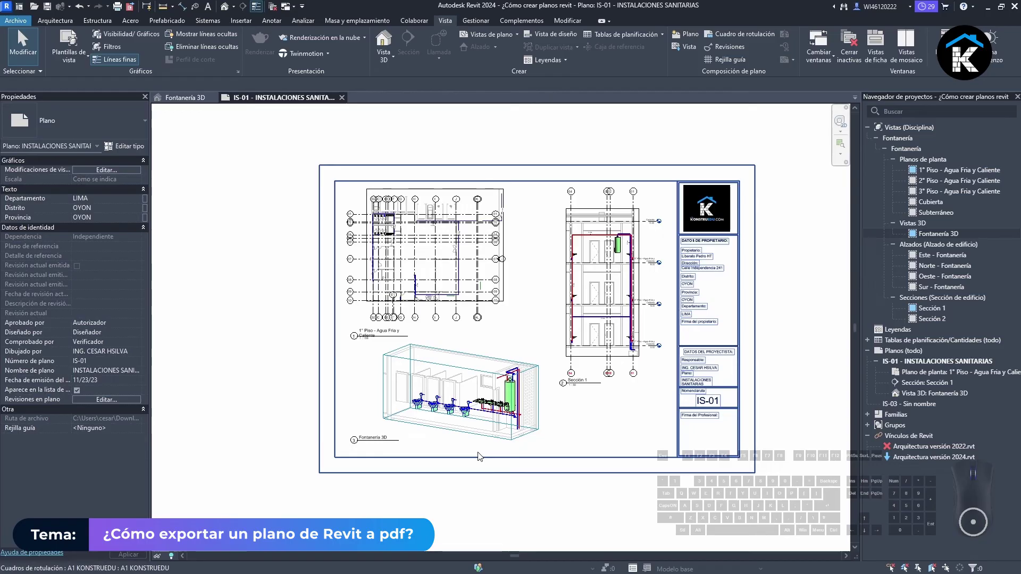
In the PLANOS folder listing both PDFs, open IS-01 INSTALACIONES SANITARIAS 02.pdf in Edge.
click(651, 213)
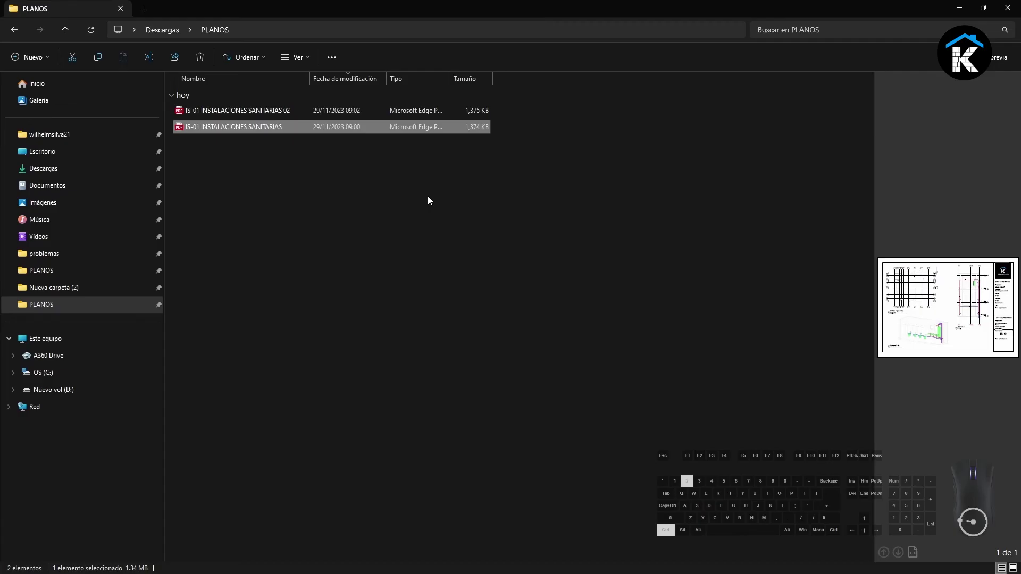
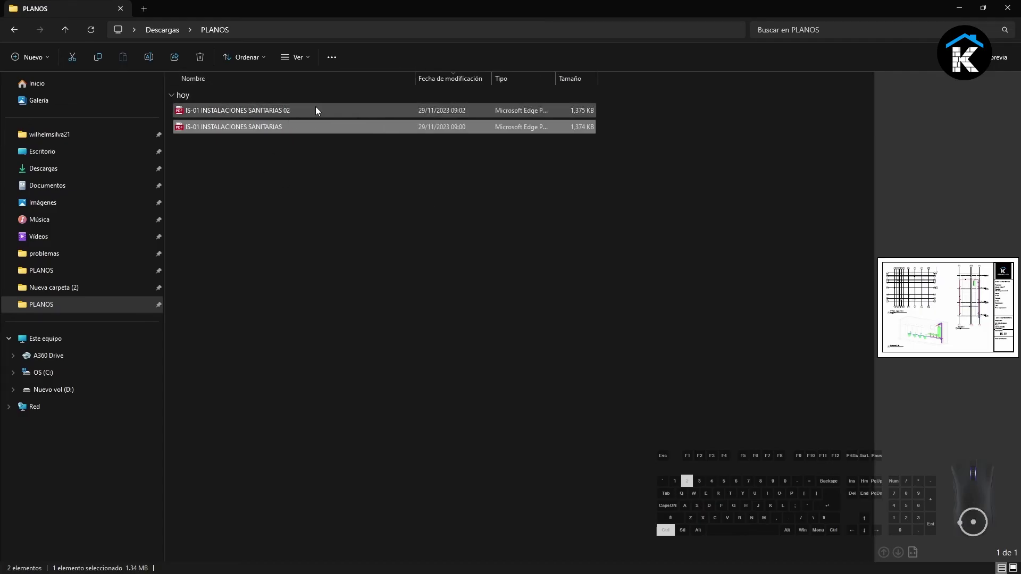
click(316, 112)
View the IS-01 INSTALACIONES SANITARIAS 02 PDF in Edge zoomed out to show the whole sheet.
double_click(316, 112)
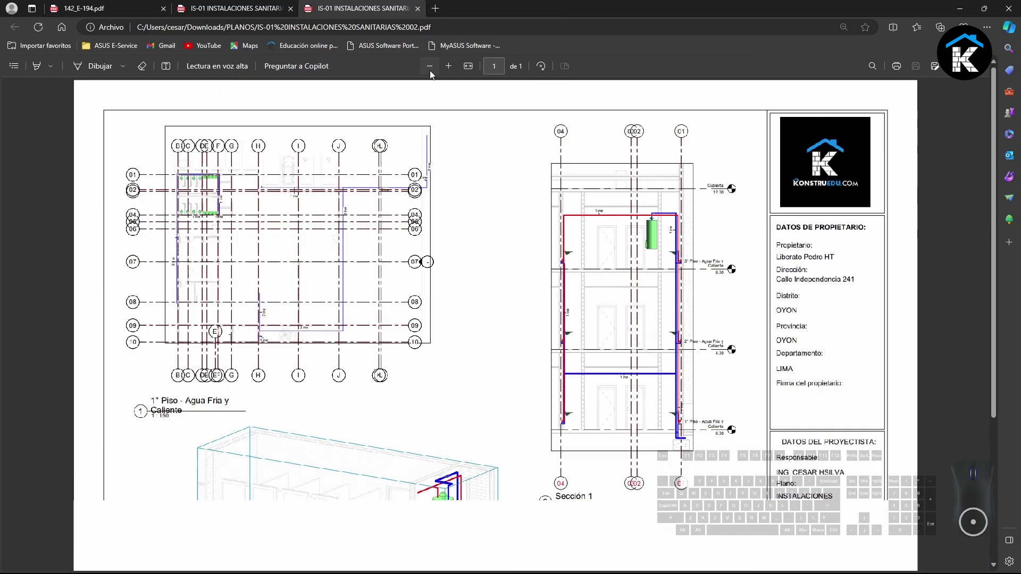
click(430, 75)
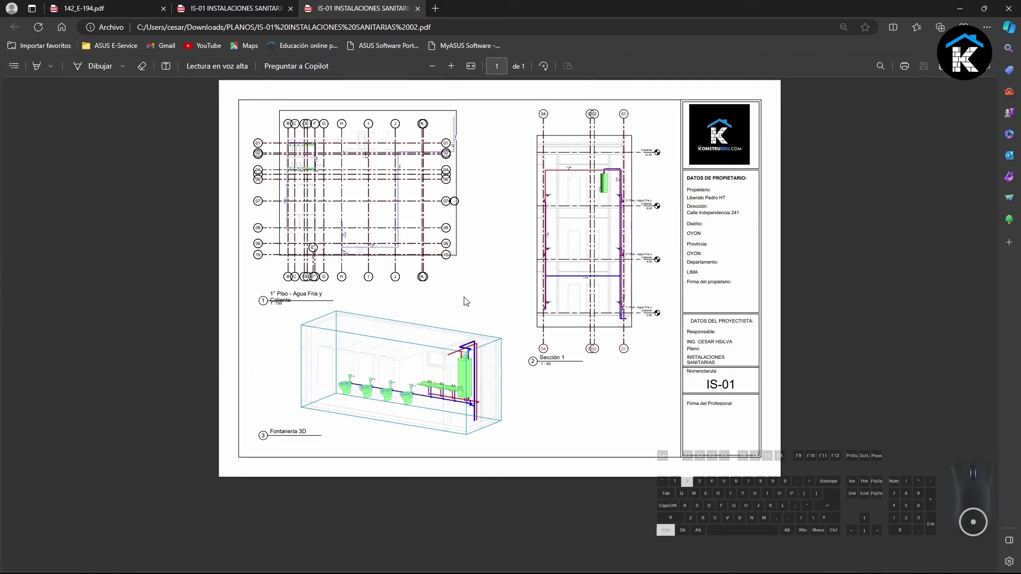